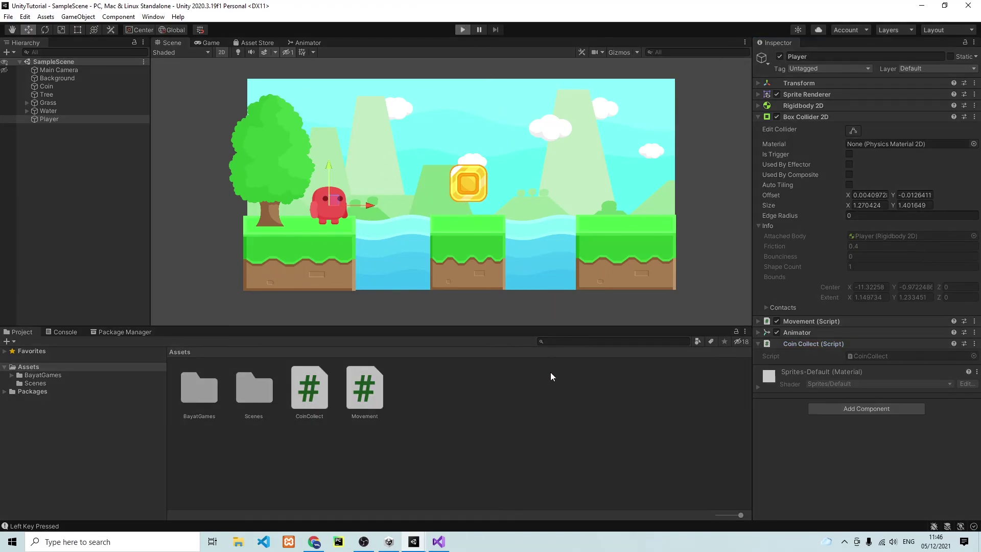
left_click(515, 269)
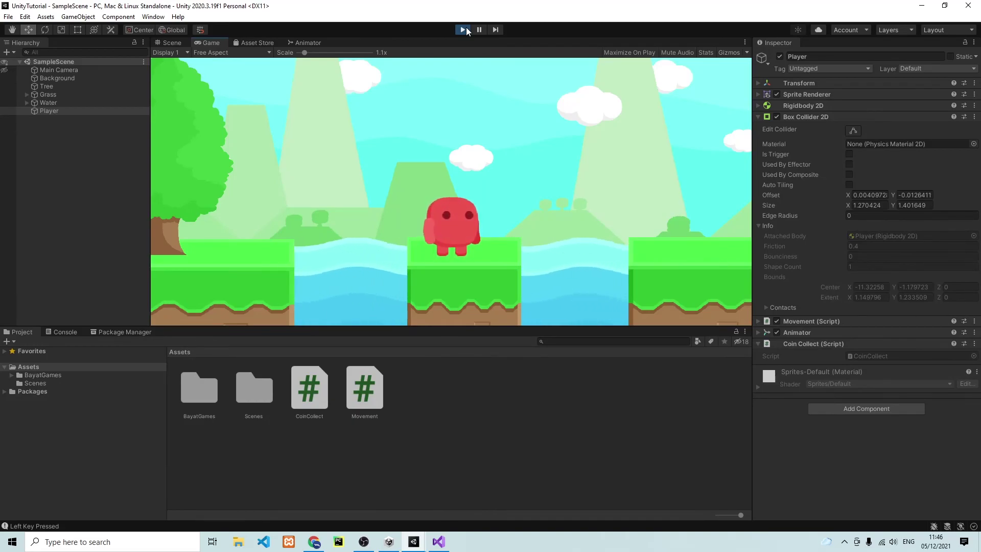
left_click(470, 31)
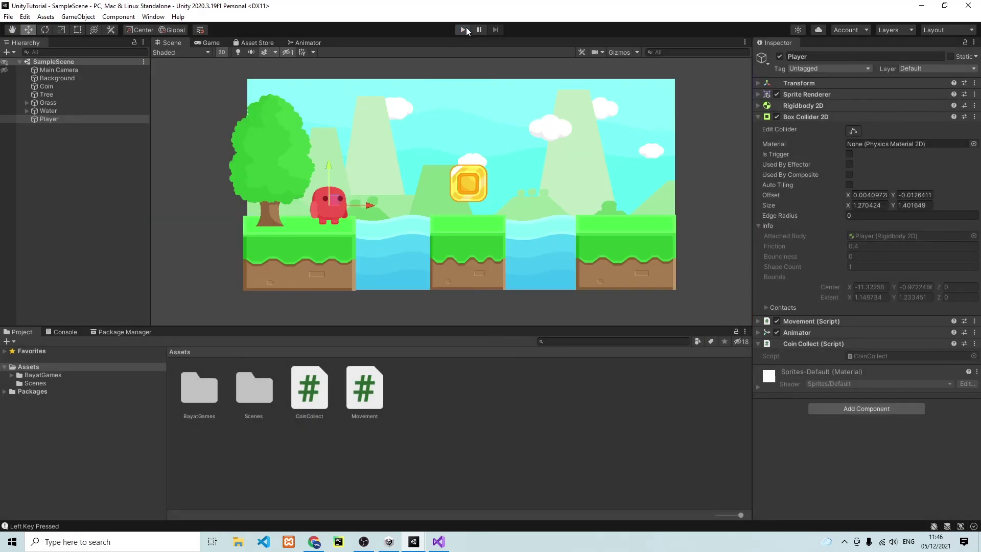